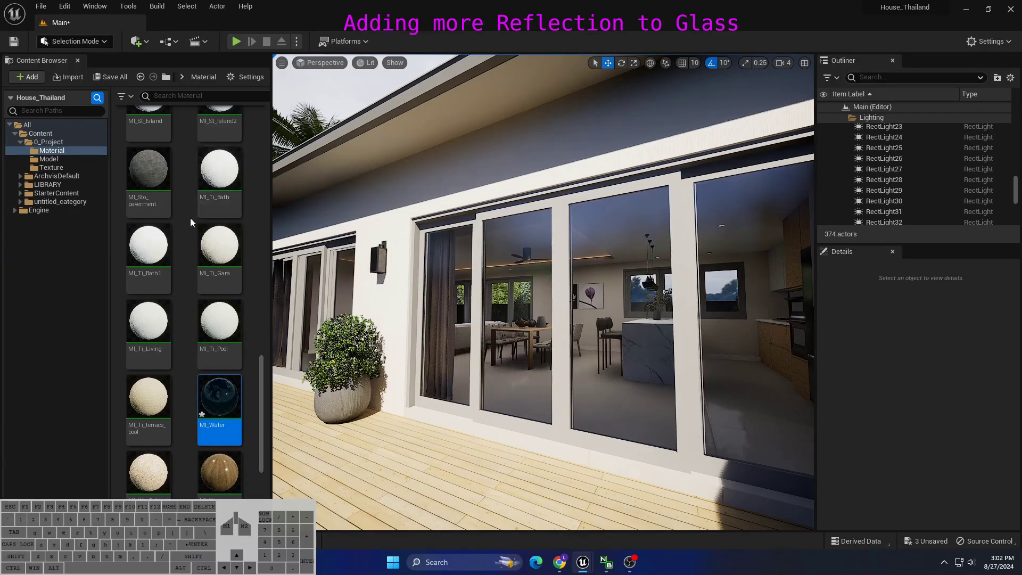
# Select the PostProcessVolume under the Environment folder in the Outliner to show its Details
pyautogui.click(878, 109)
pyautogui.scroll(-3)
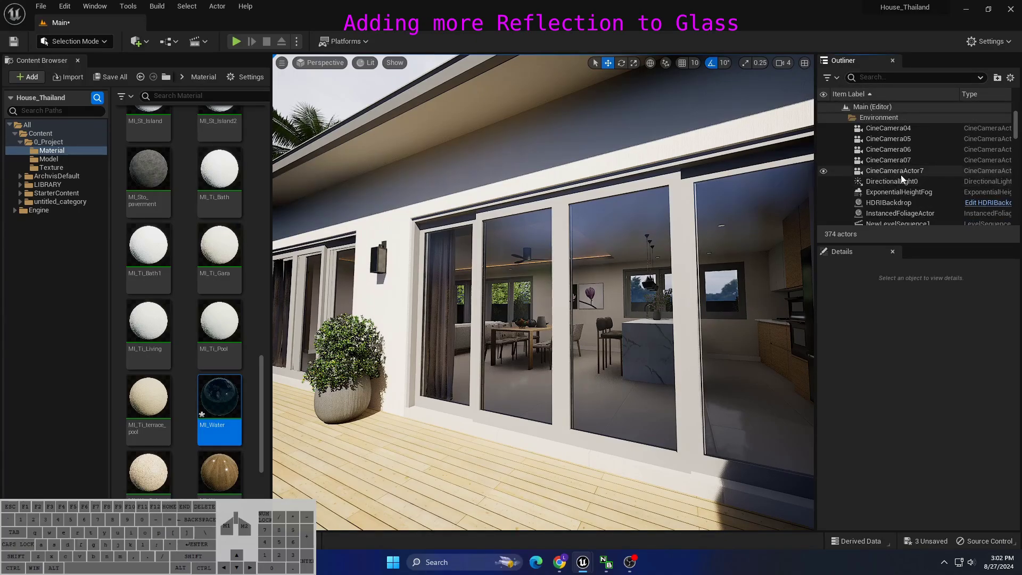
pyautogui.scroll(3)
pyautogui.click(897, 144)
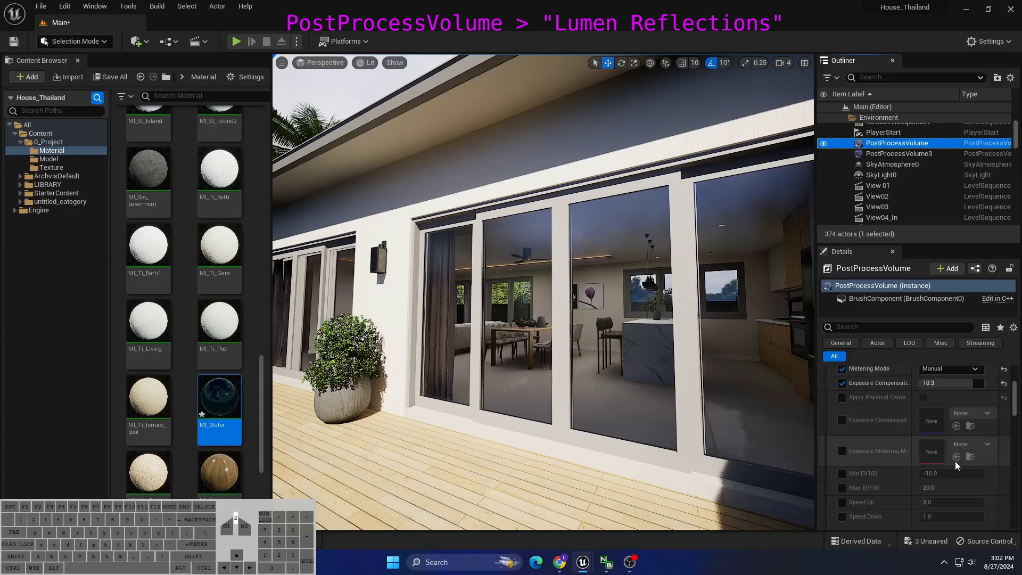
# Override Lumen Reflections with quality 2.0, Hit Lighting ray mode and high-quality translucency enabled
pyautogui.click(845, 471)
pyautogui.click(846, 486)
pyautogui.click(847, 502)
pyautogui.click(927, 502)
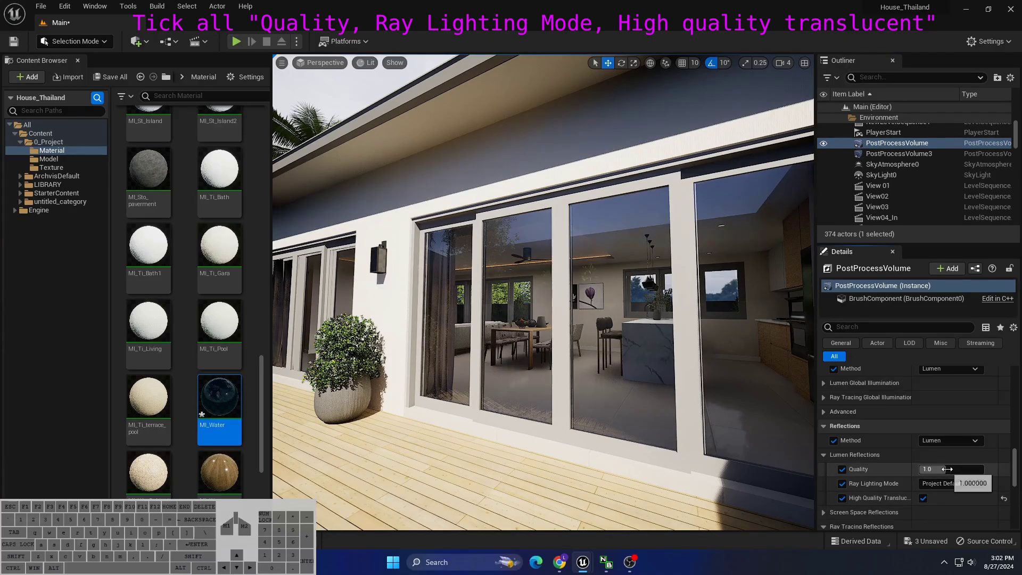
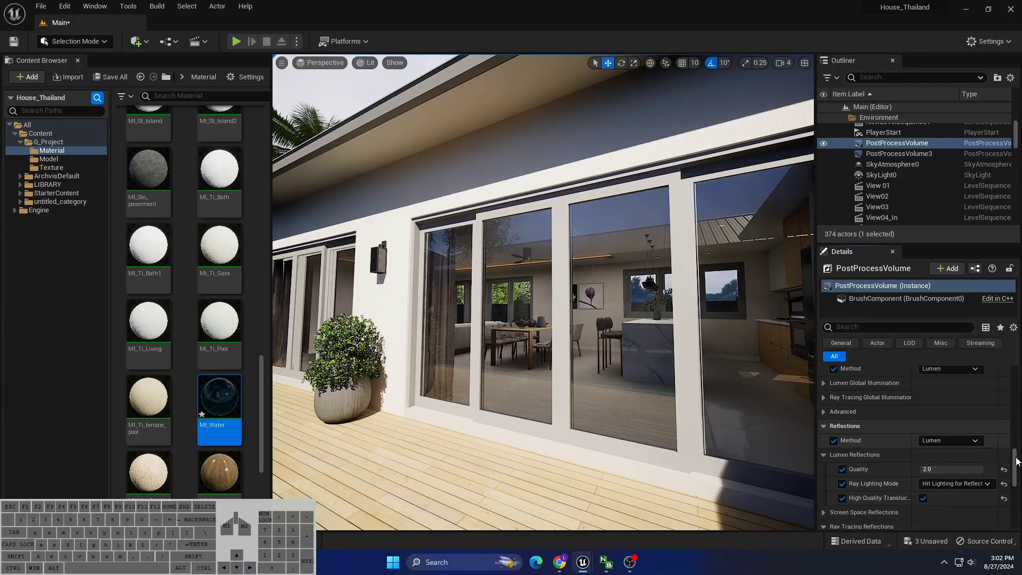
pyautogui.click(1021, 462)
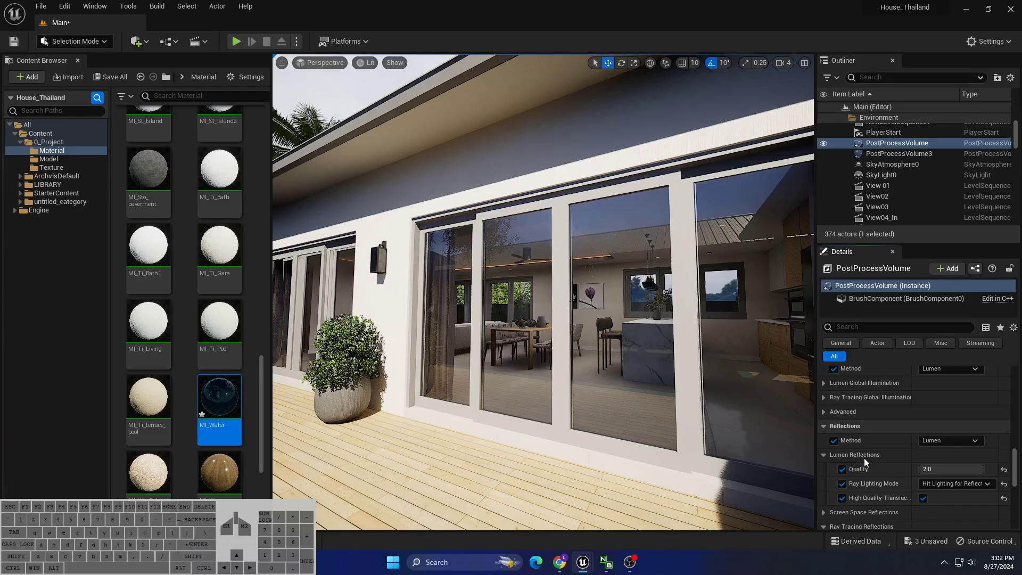
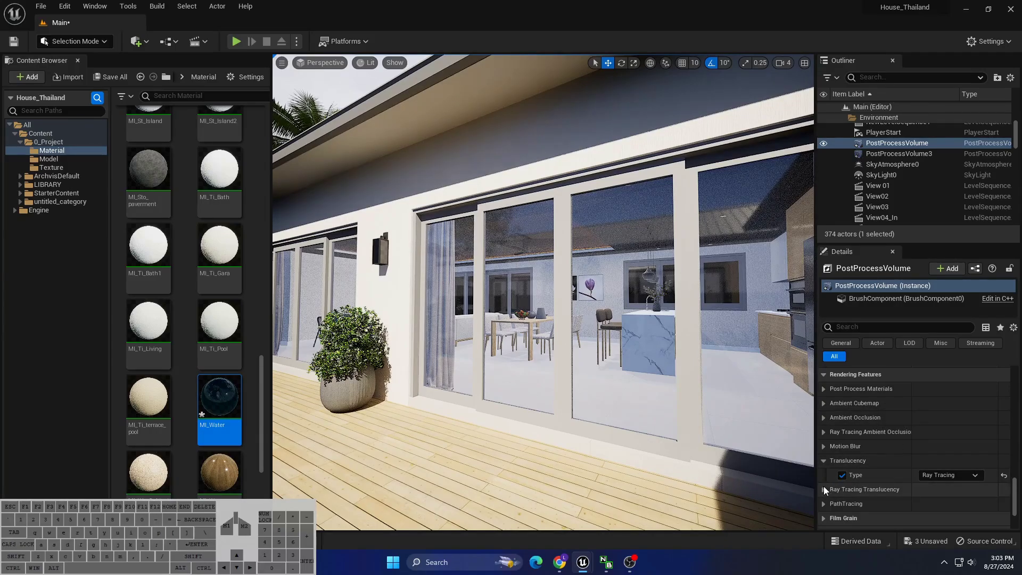
# Switch the volume's Translucency type to Ray Tracing and reveal the Ray Tracing Translucency settings
pyautogui.click(824, 493)
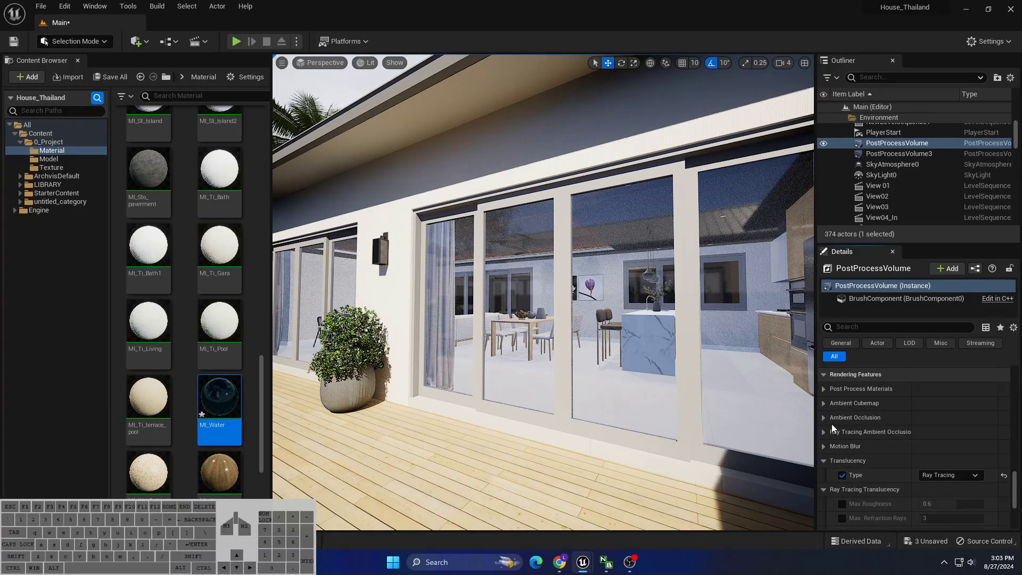
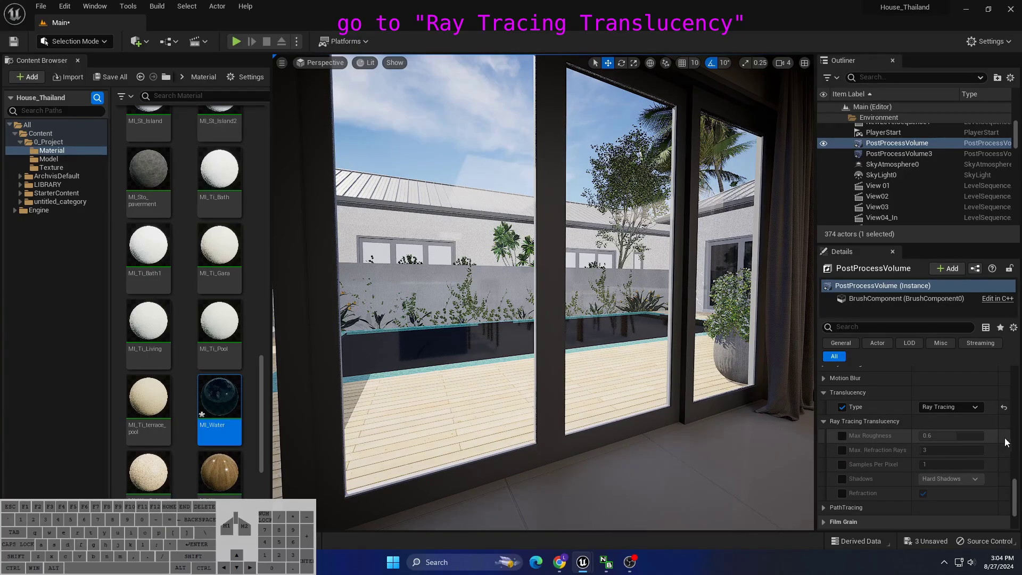
# Override Max Refraction Rays under Ray Tracing Translucency and set it to 20
pyautogui.click(845, 451)
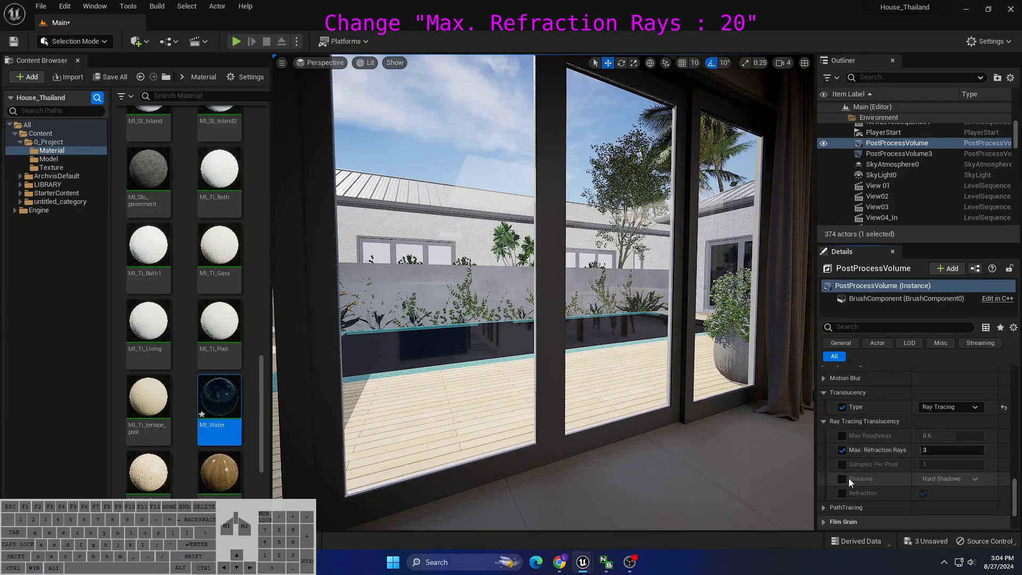
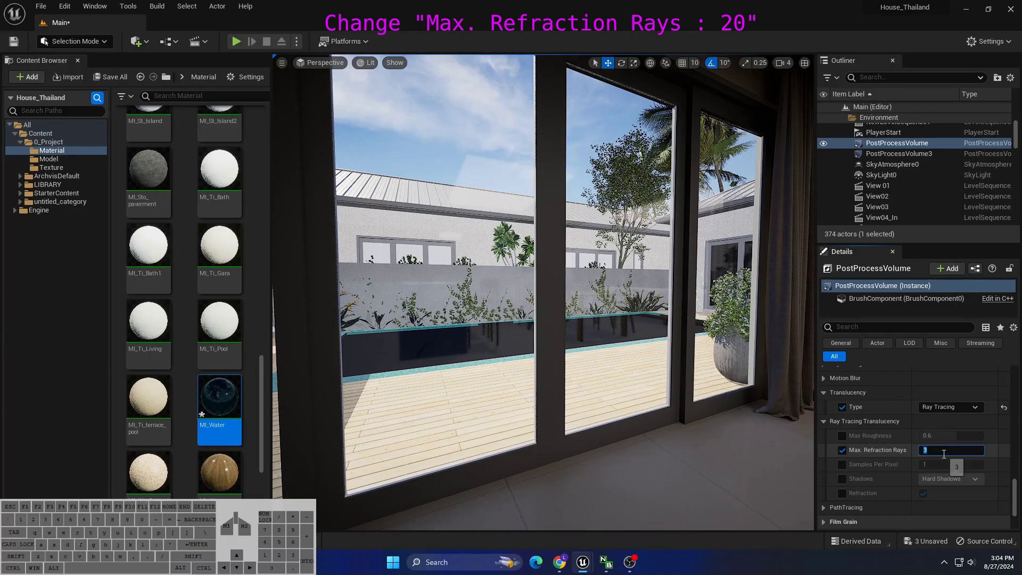
pyautogui.press('KP_2')
pyautogui.press('KP_0')
pyautogui.press('KP_Enter')
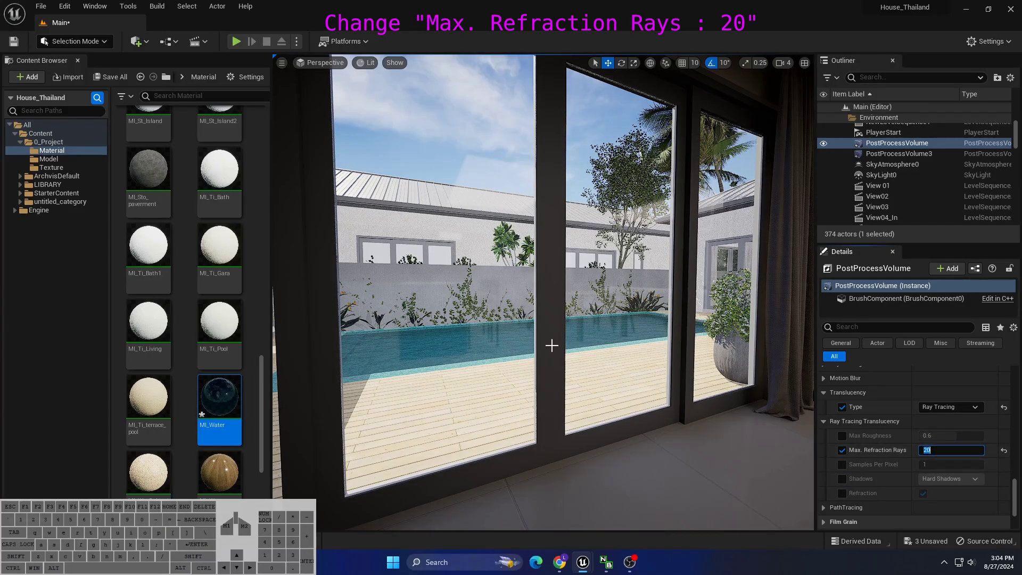
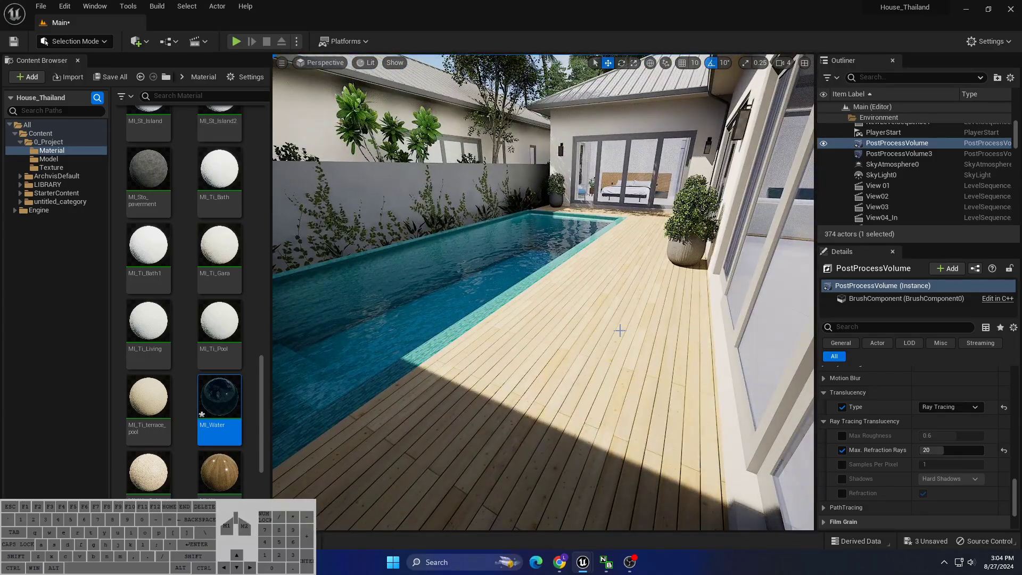
pyautogui.press('ctrl+l')
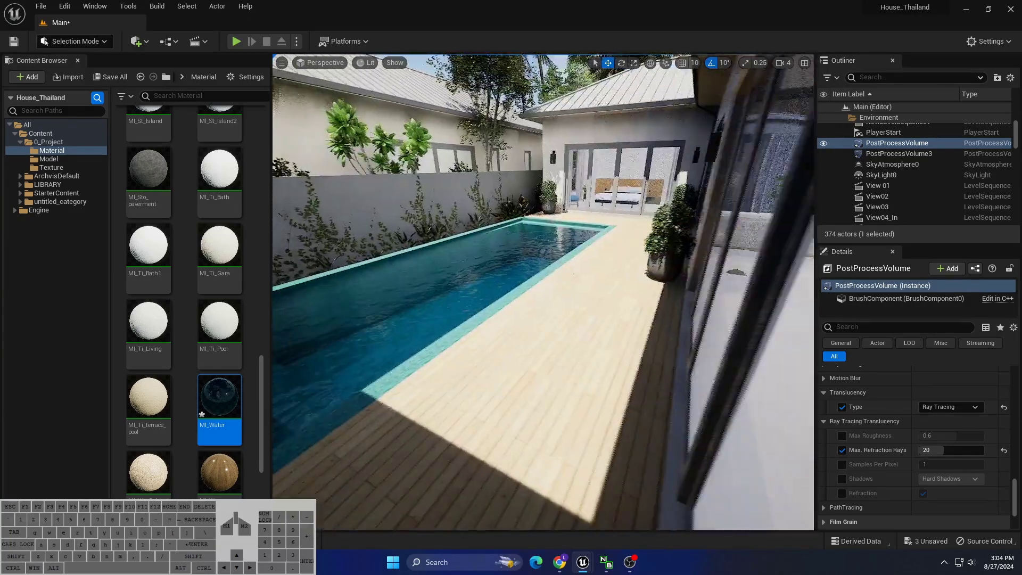
pyautogui.press('l')
pyautogui.press('ctrl+l')
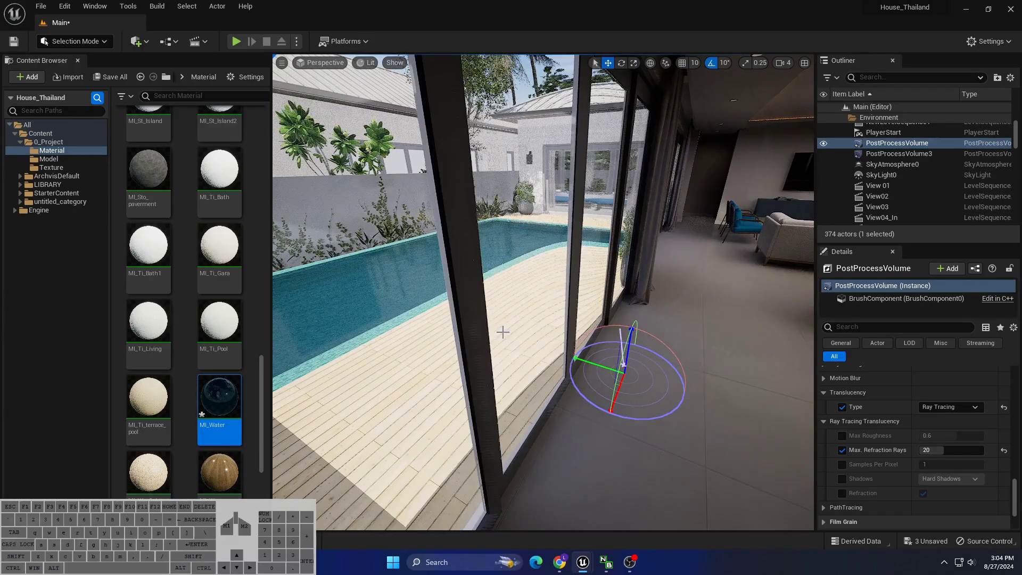
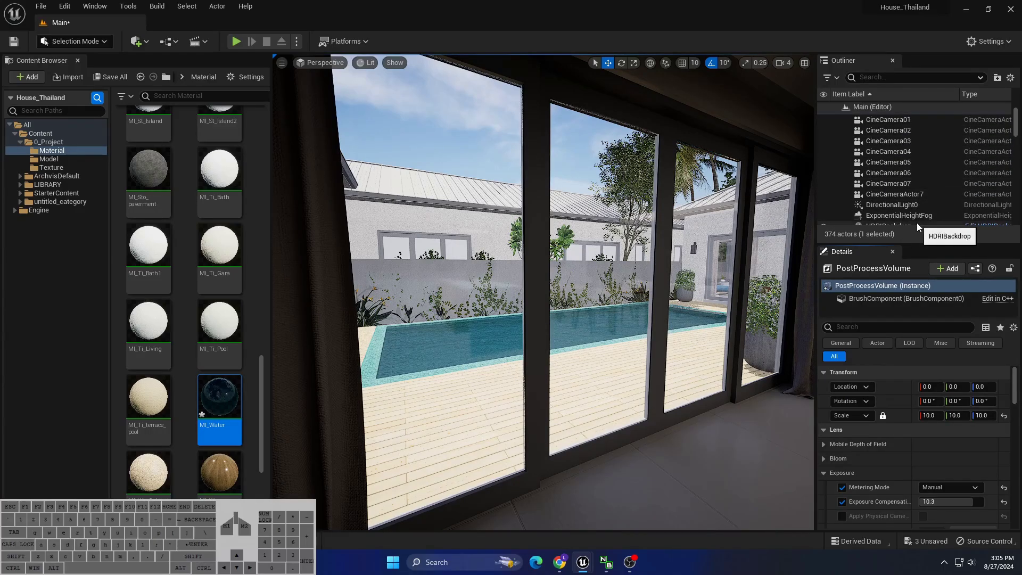
# Select DirectionalLight0 and bring up its Cast Ray Traced Shadows options, still on Use Project Setting
pyautogui.click(883, 208)
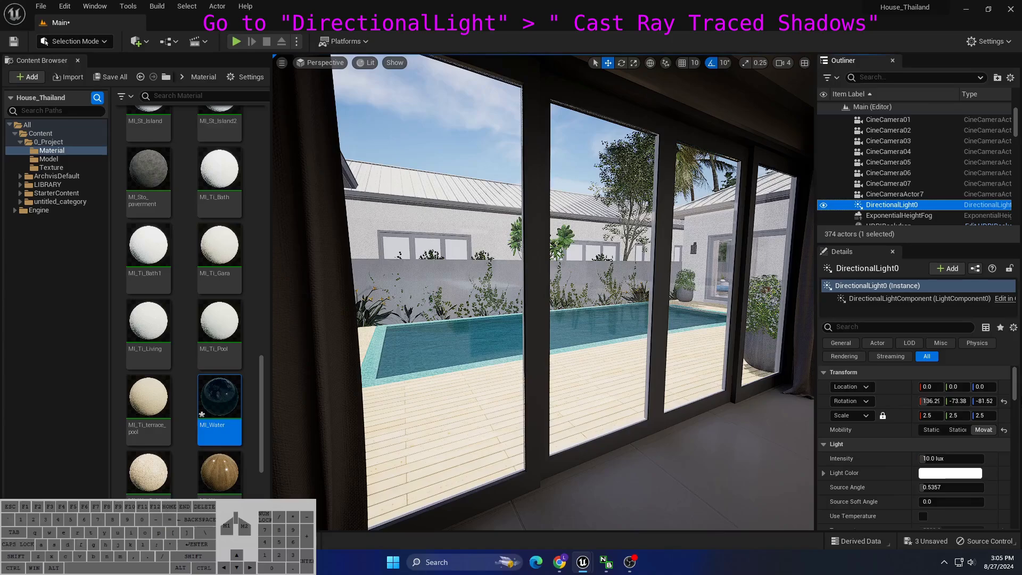
pyautogui.scroll(3)
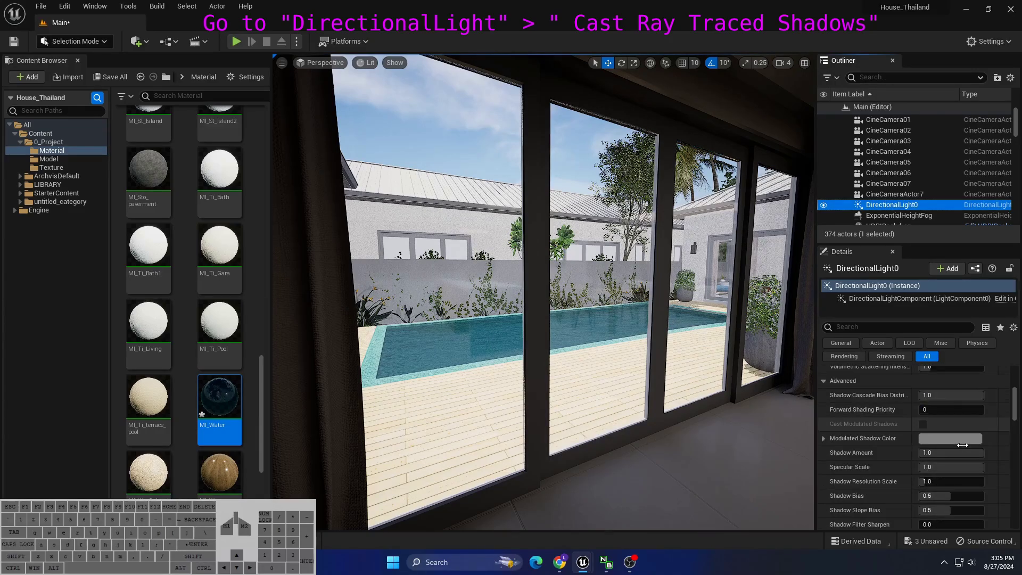
pyautogui.scroll(-3)
pyautogui.scroll(3)
pyautogui.scroll(-3)
pyautogui.click(957, 424)
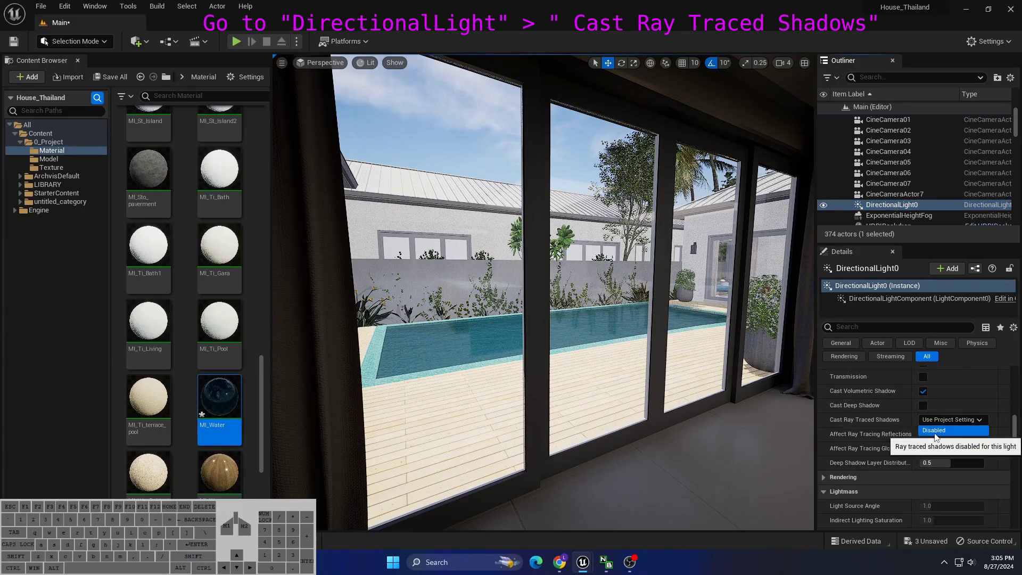
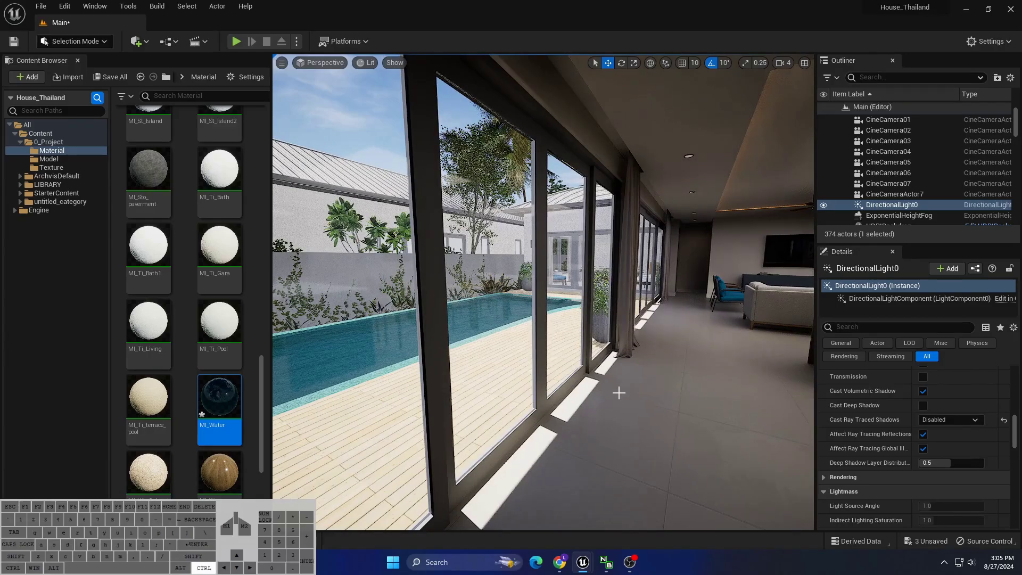
pyautogui.press('ctrl+l')
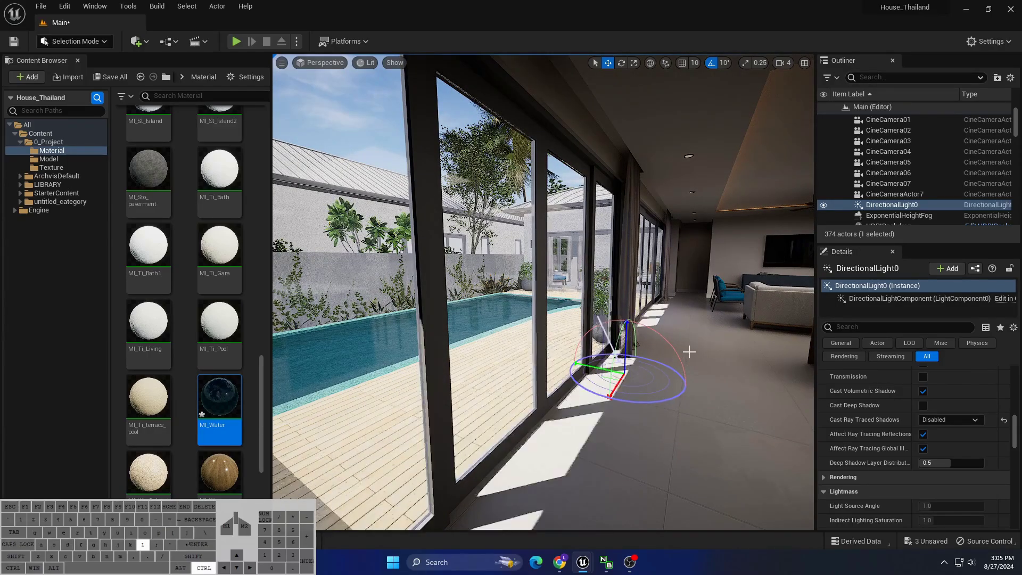